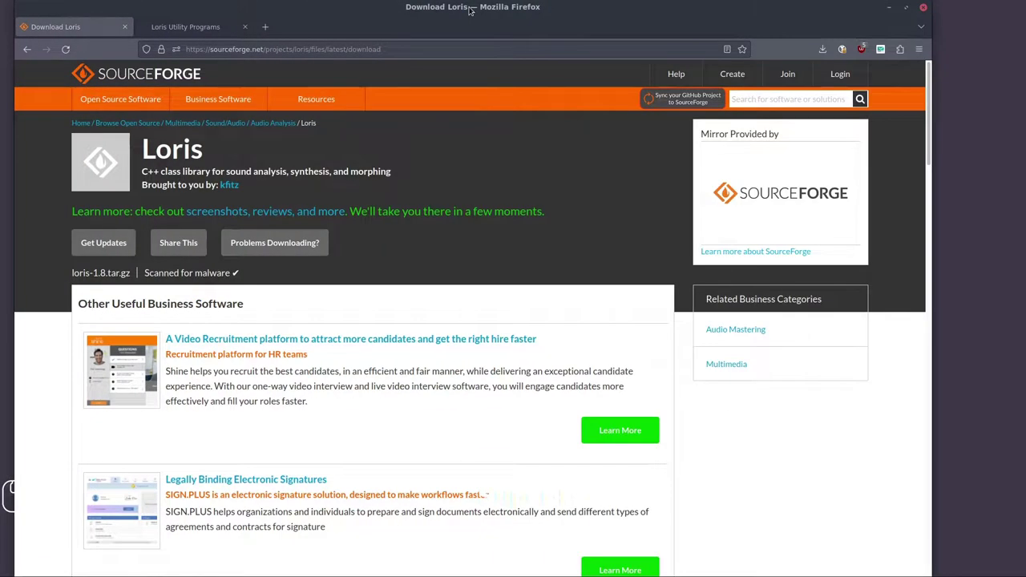
- Snap Firefox aside and open the extracted loris-1.8 folder on the desktop, closing the browser tab
key(super+Right)
click(225, 119)
click(66, 47)
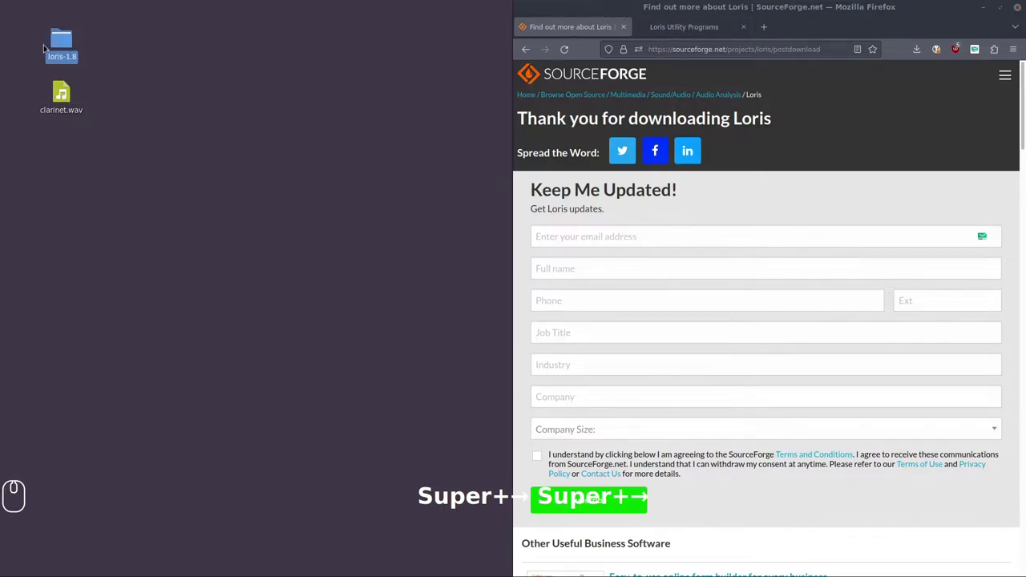
click(72, 41)
double_click(74, 42)
drag(301, 47, 621, 267)
key(ctrl+w)
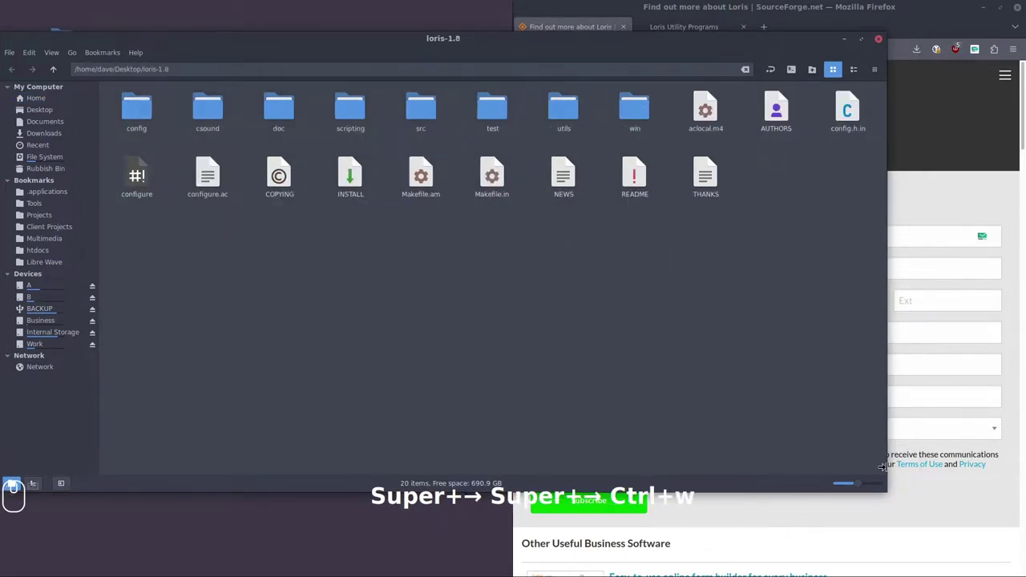
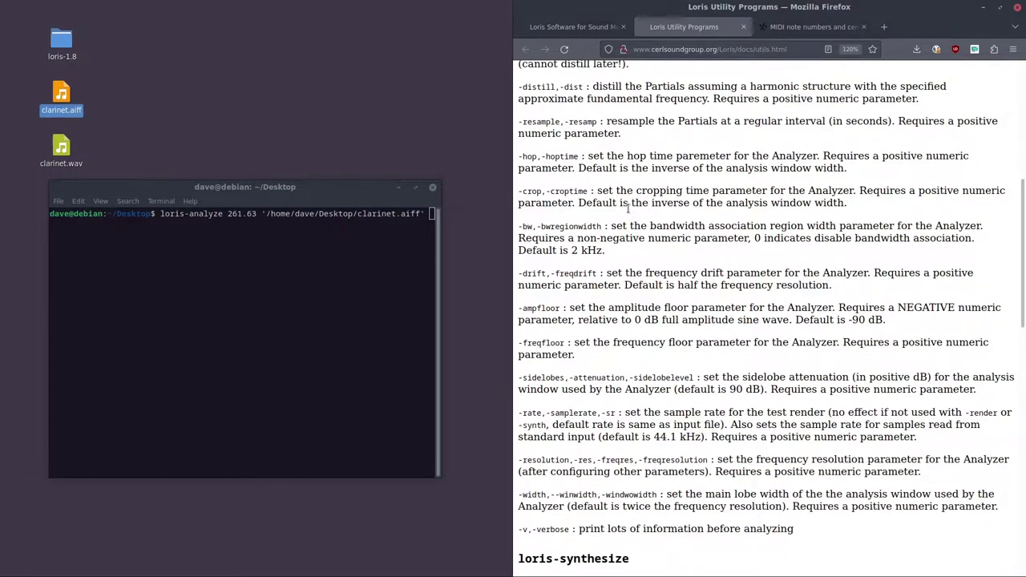
- Browse the loris-analyze options around -rate and drag the terminal's right edge wider
scroll(down, 3)
click(837, 85)
click(837, 85)
click(838, 85)
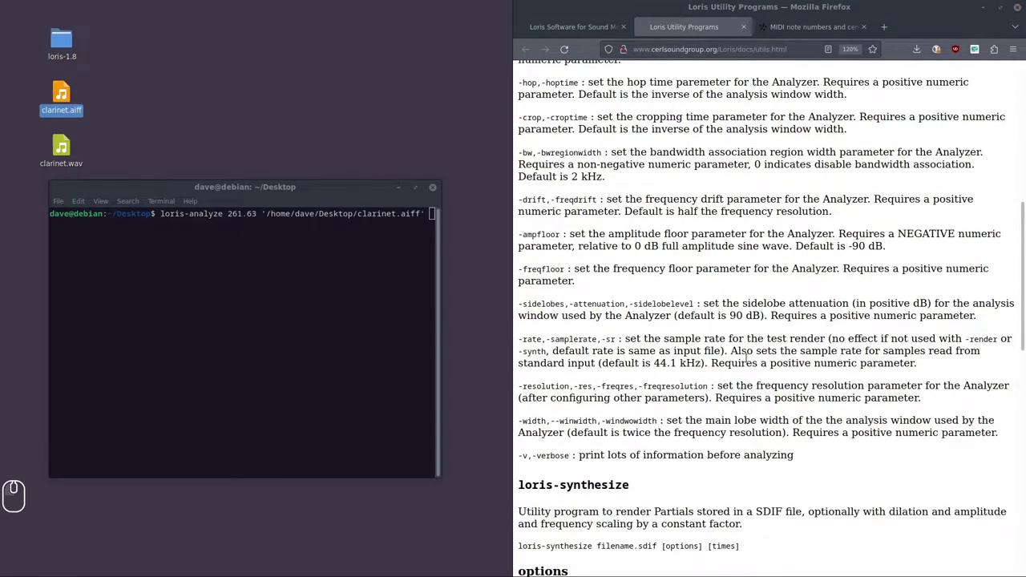
click(837, 85)
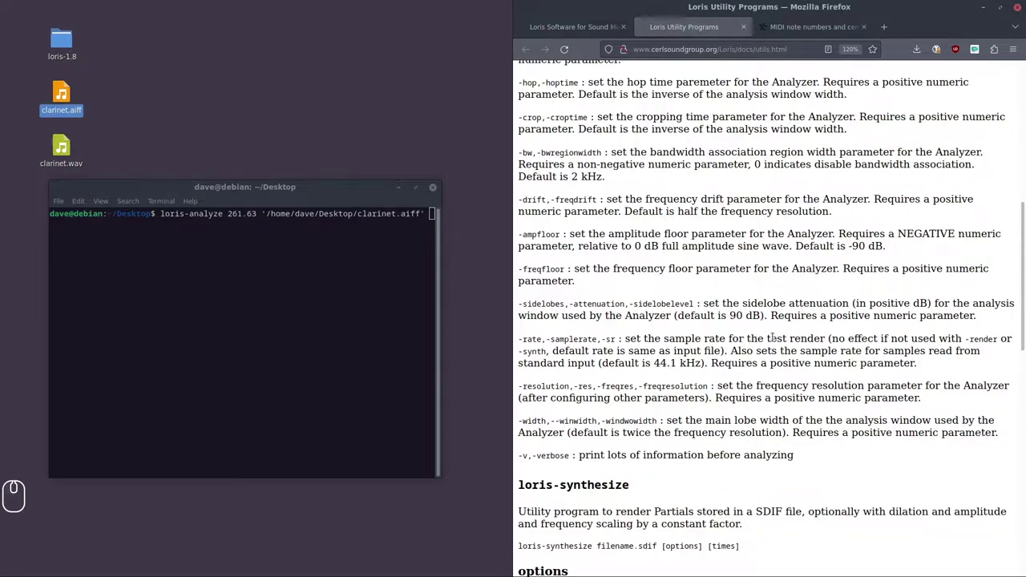
scroll(up, 3)
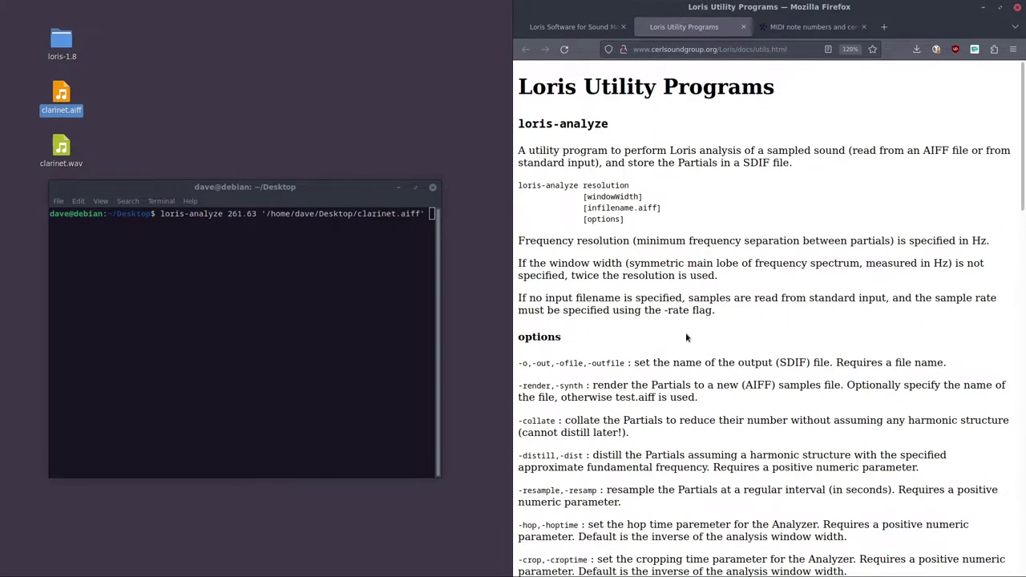
scroll(down, 3)
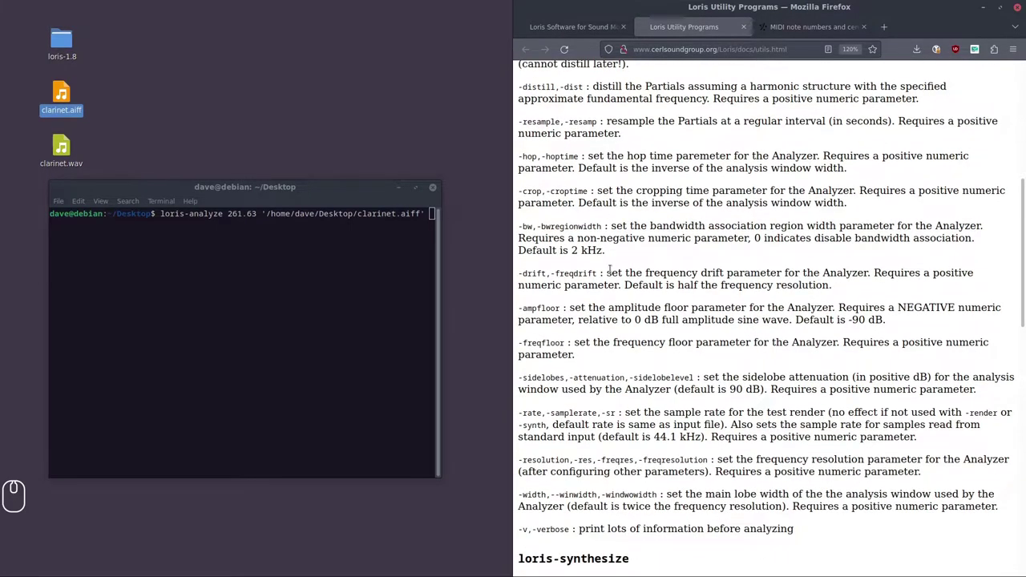
drag(838, 158, 838, 159)
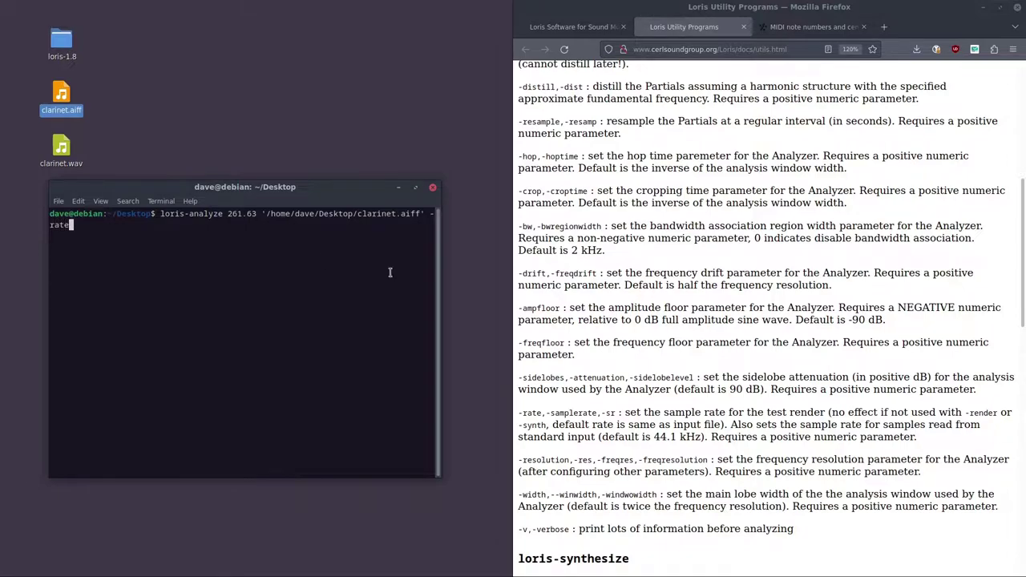
drag(837, 159, 838, 159)
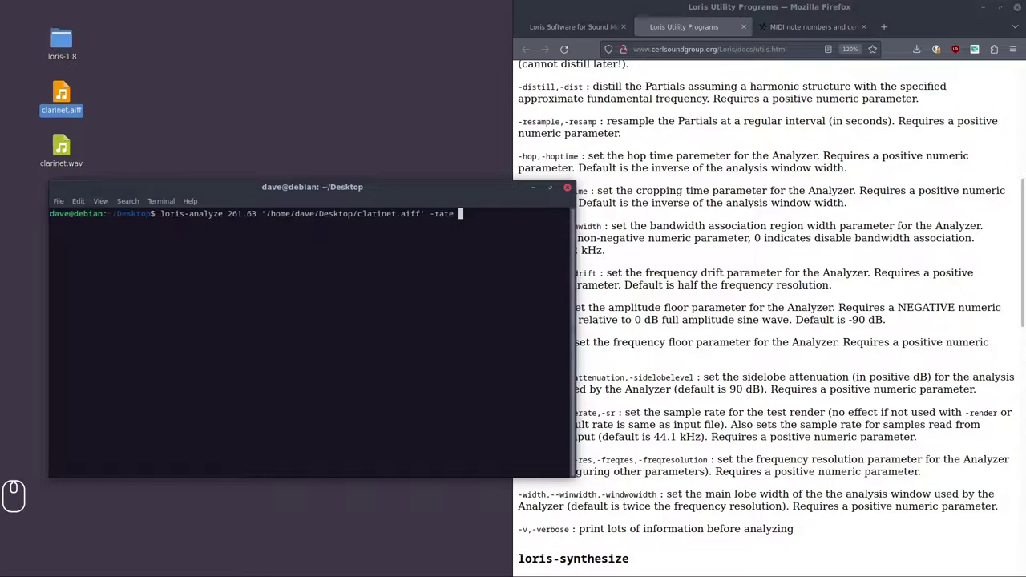
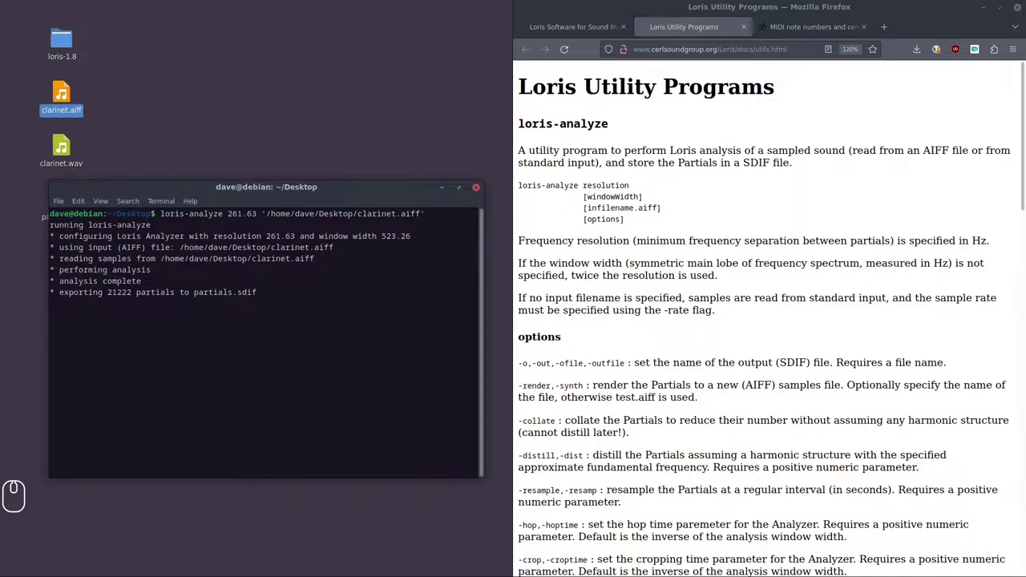
- Start a loris-synthesize command and drop partials.sdf from the desktop to paste its path
click(118, 230)
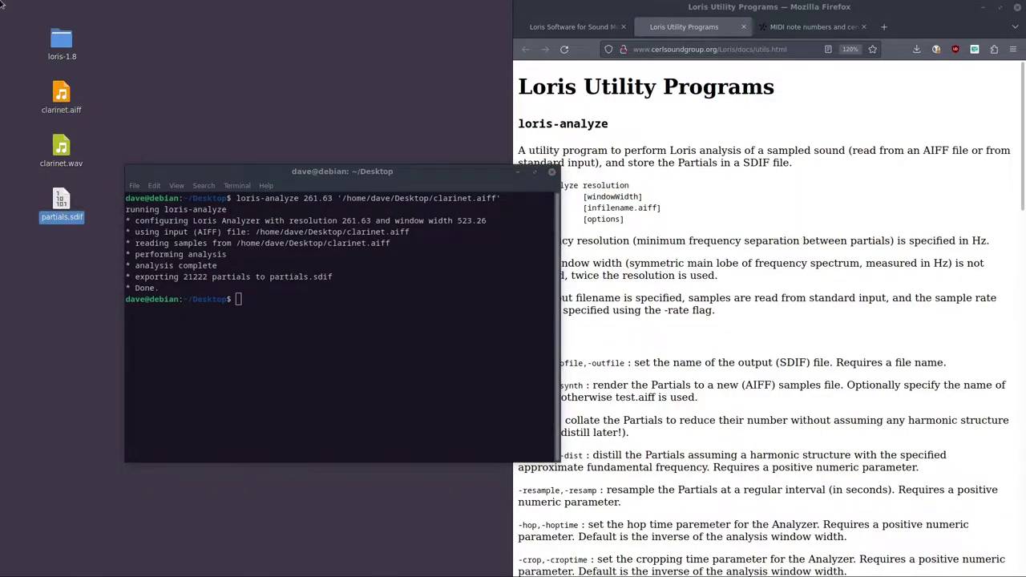
click(51, 215)
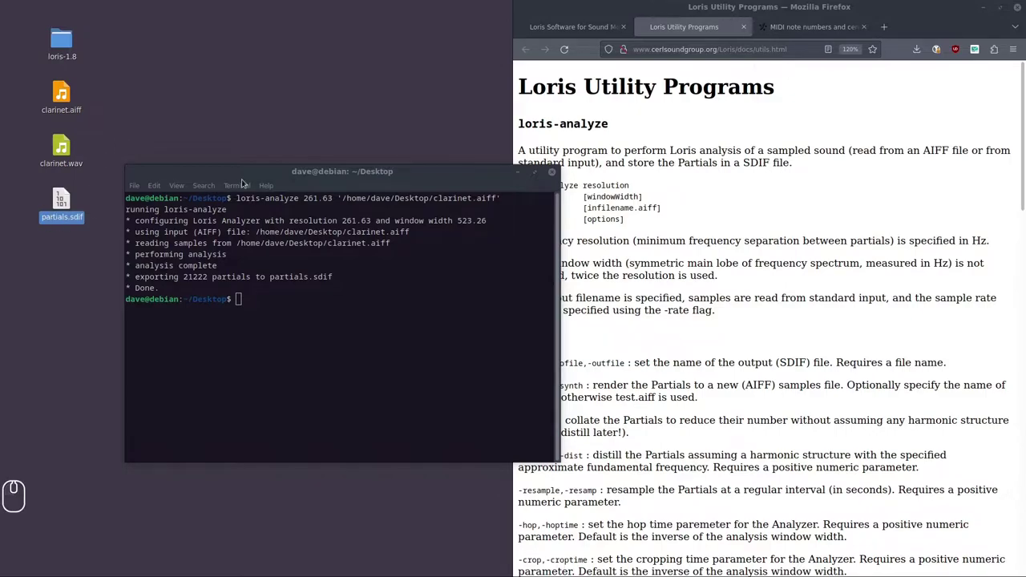
drag(249, 175, 649, 344)
scroll(down, 3)
drag(783, 115, 783, 115)
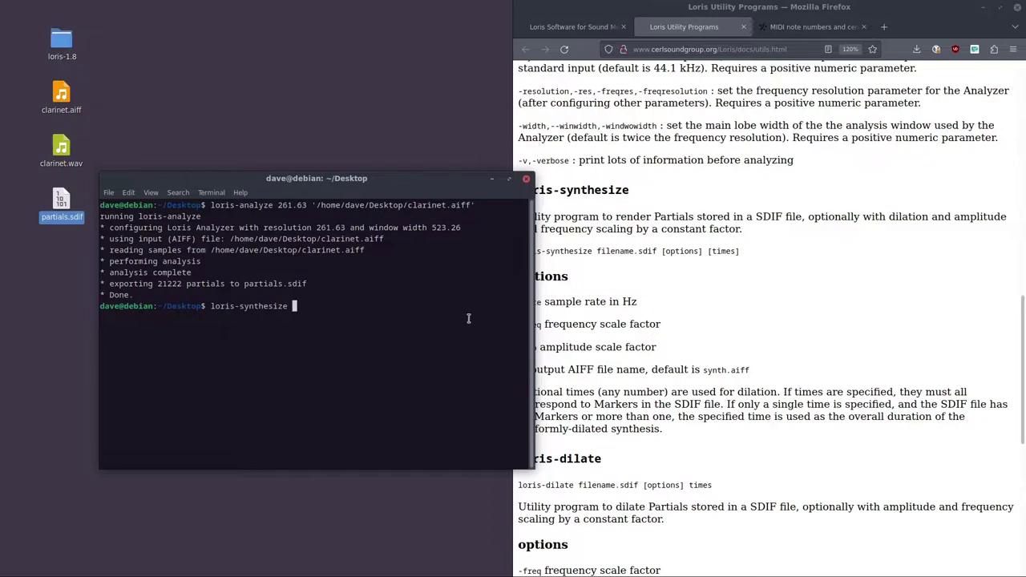
drag(783, 116, 783, 116)
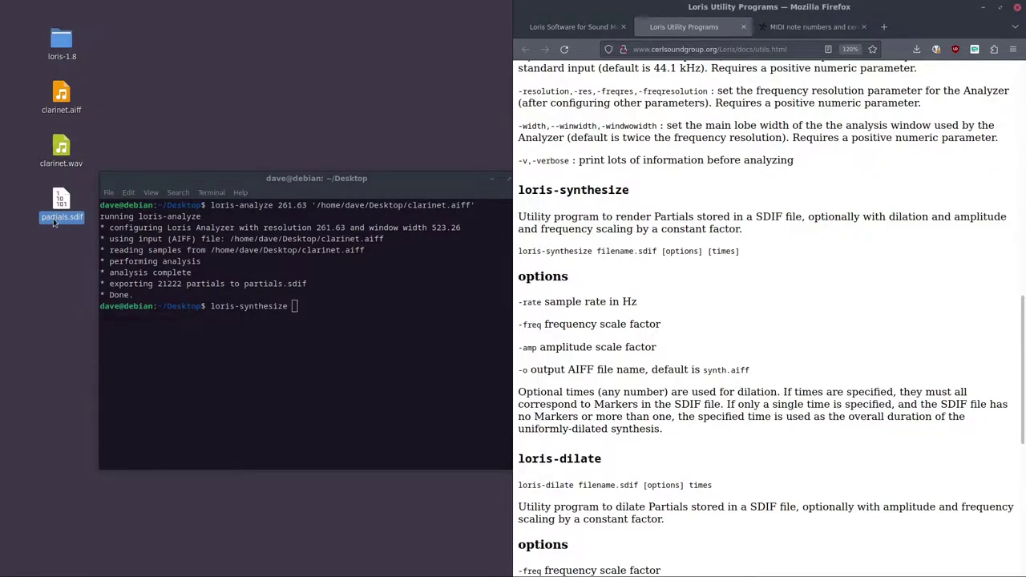
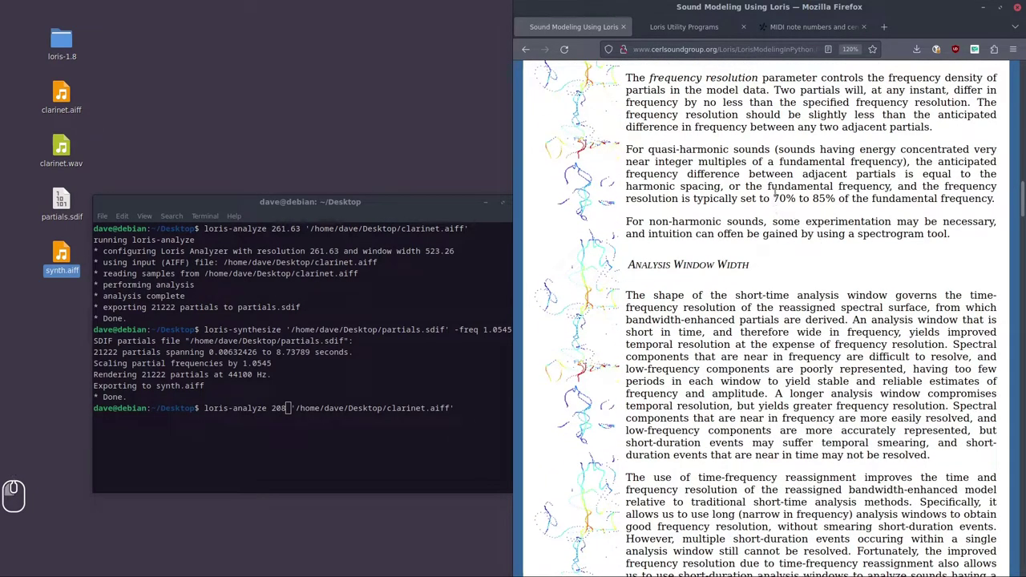
- Scroll the Loris tutorial to the Frequency Resolution 70–85% guideline and window width sections
drag(897, 480, 897, 480)
drag(897, 480, 897, 480)
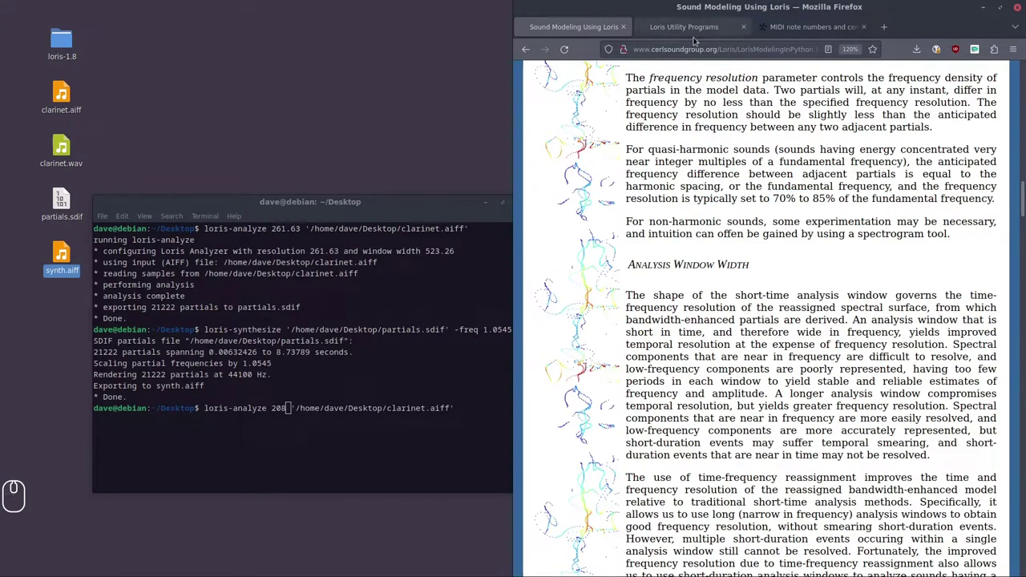
- Return to the Loris Utility Programs tab showing loris-analyze usage
click(693, 30)
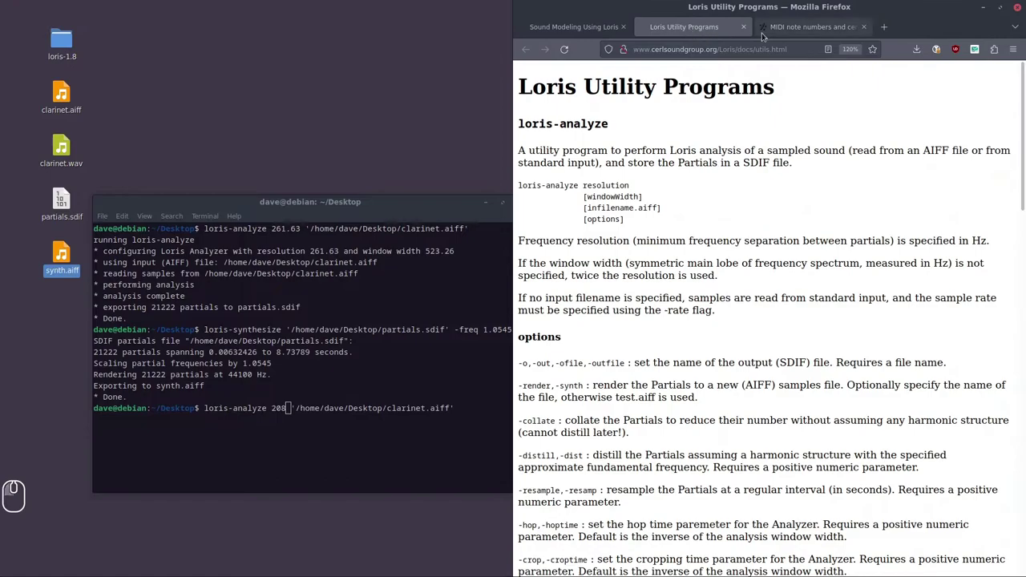
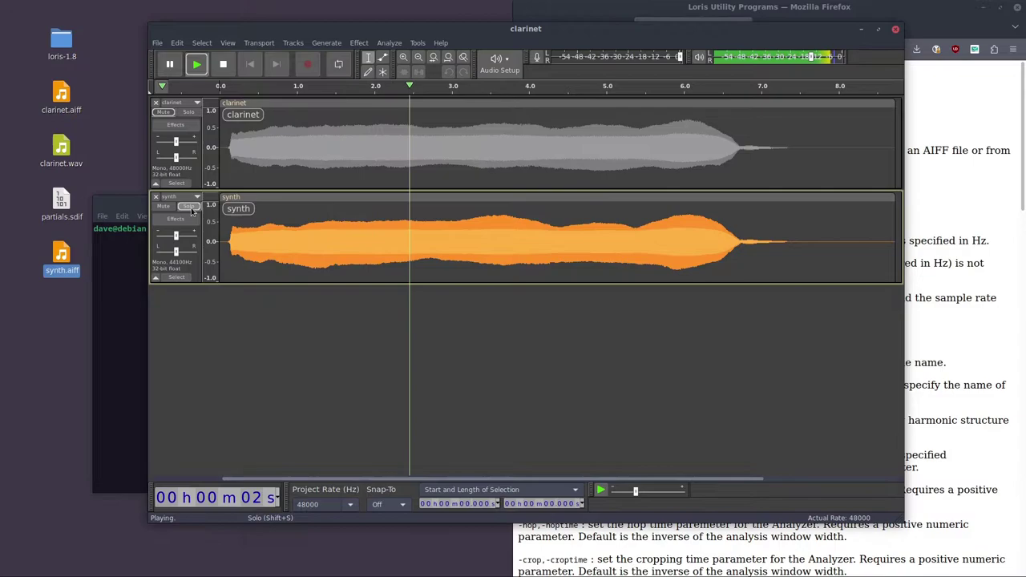
- Solo the original clarinet track, then the synth track, to hear each alone
click(189, 116)
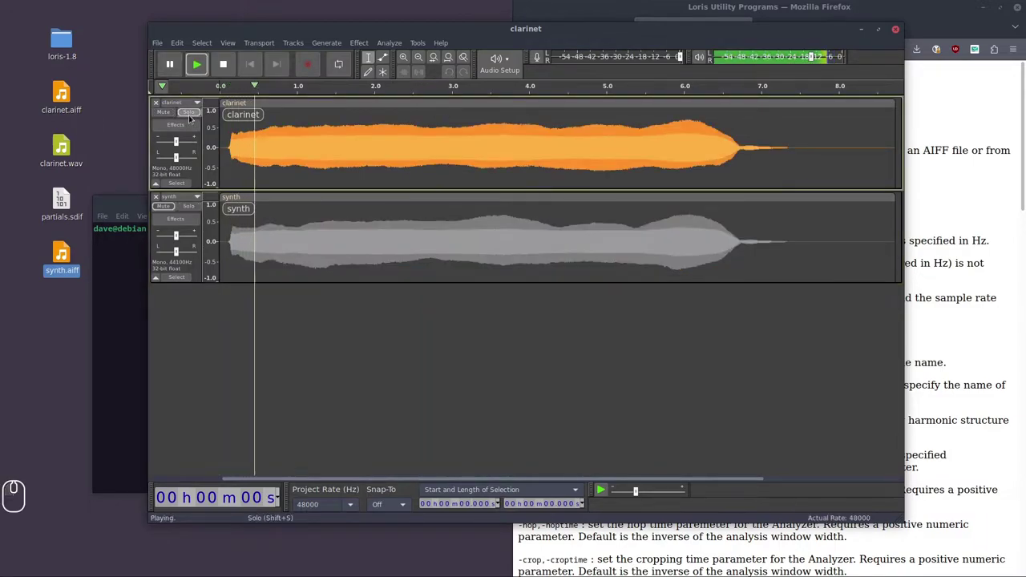
click(192, 210)
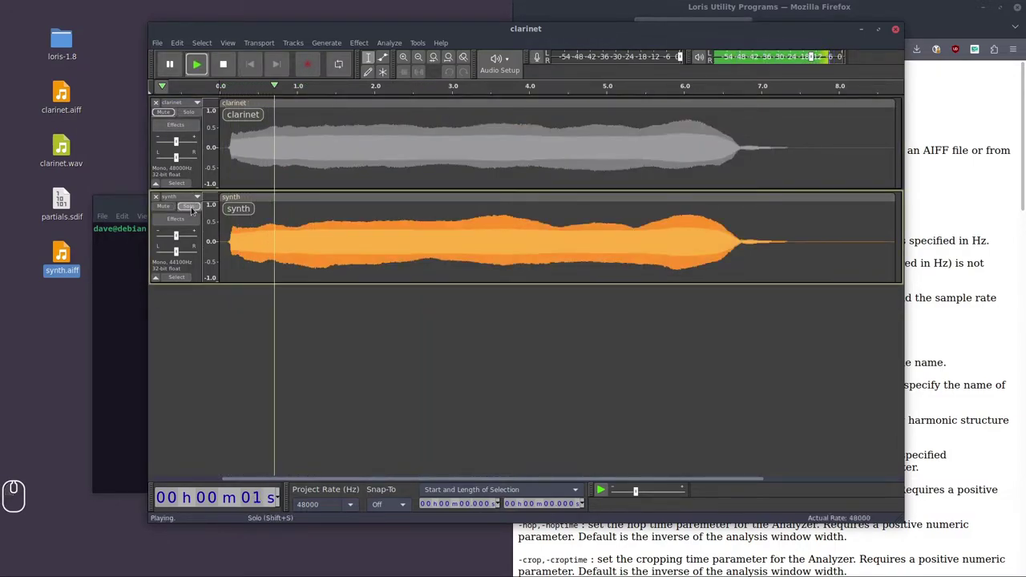